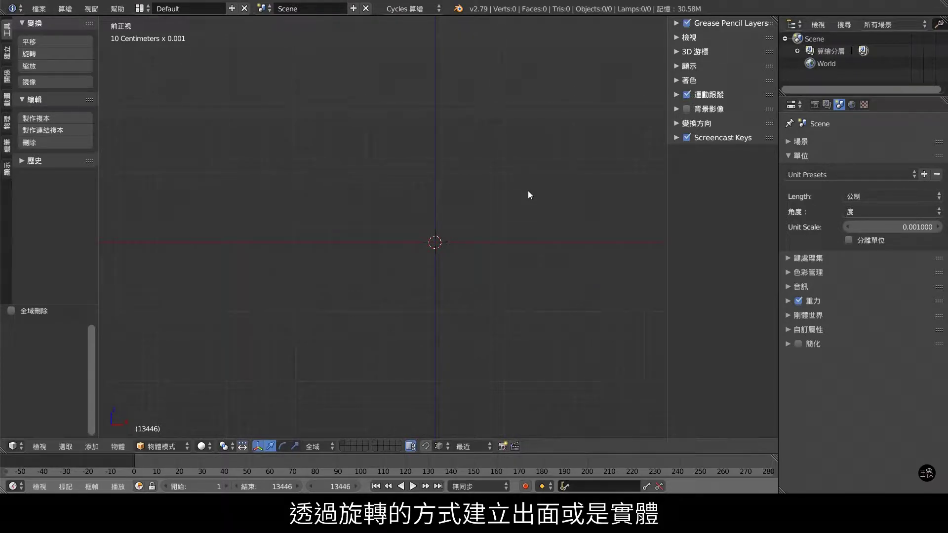
Add a circle mesh aligned to the front view and apply its rotation and scale.
key("shift+a")
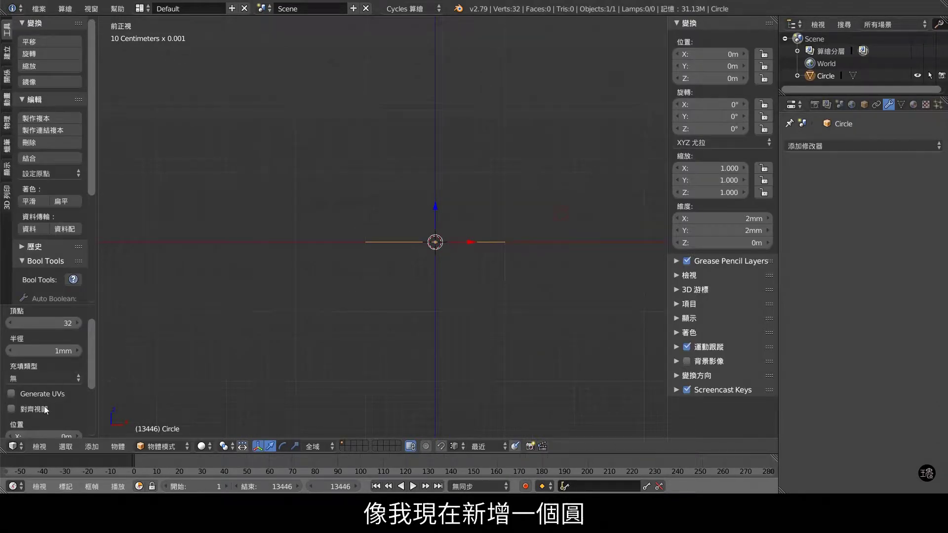
left_click(44, 420)
key("ctrl+a")
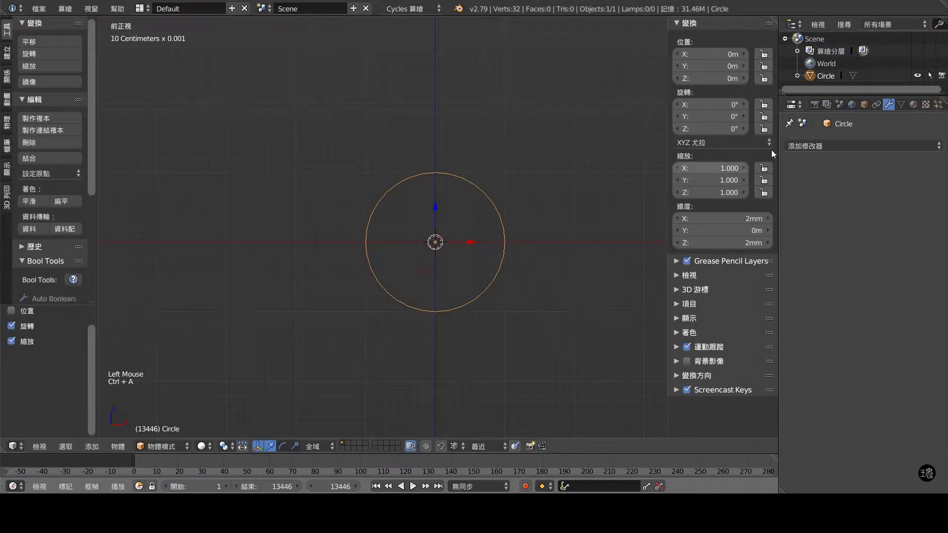
Add a Screw modifier spinning the circle 360° into a sphere-like solid.
left_click(839, 145)
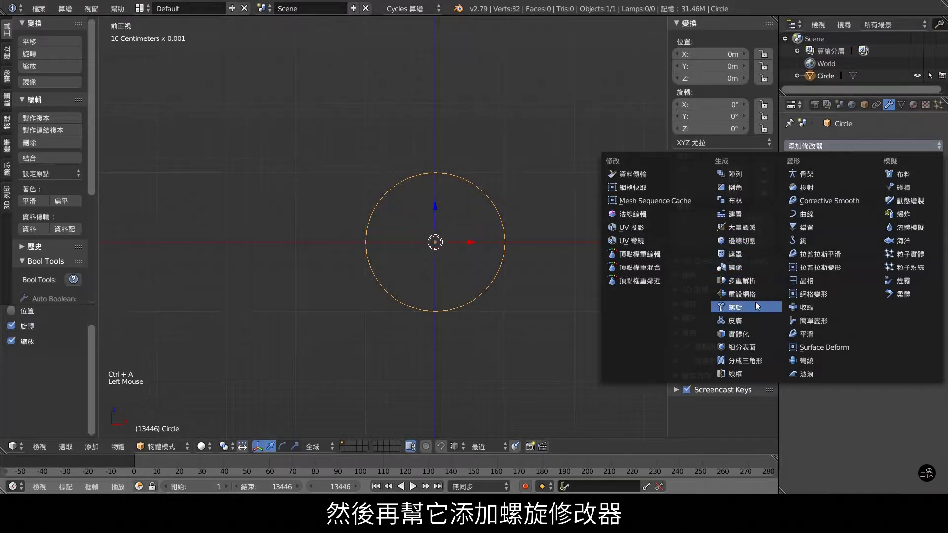
middle_click(526, 226)
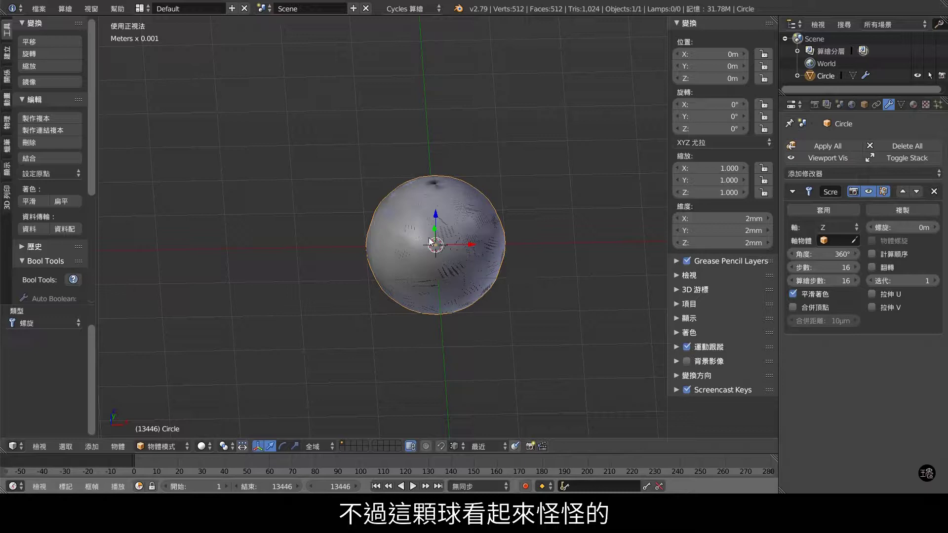
In Edit Mode move the circle about 1.63mm along X so the screw sweeps a torus.
key("Tab")
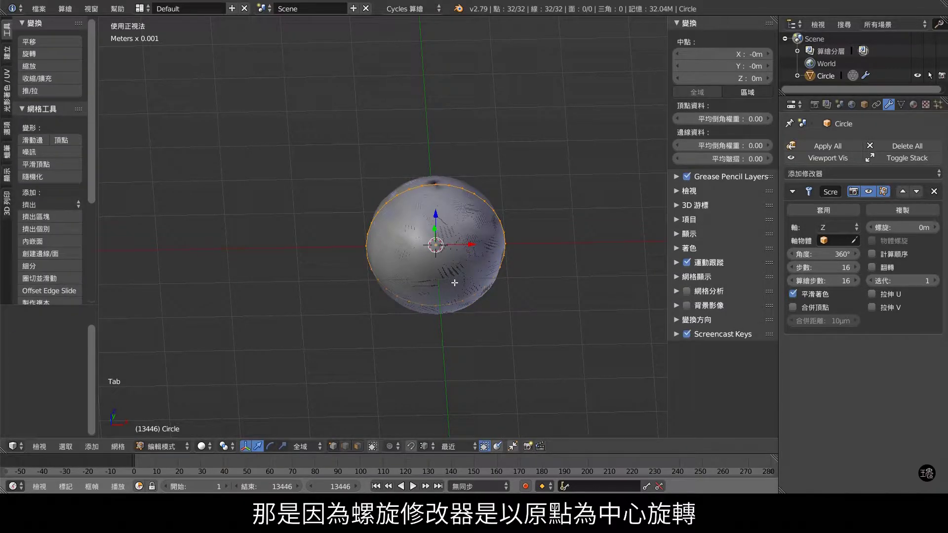
key("KP_1")
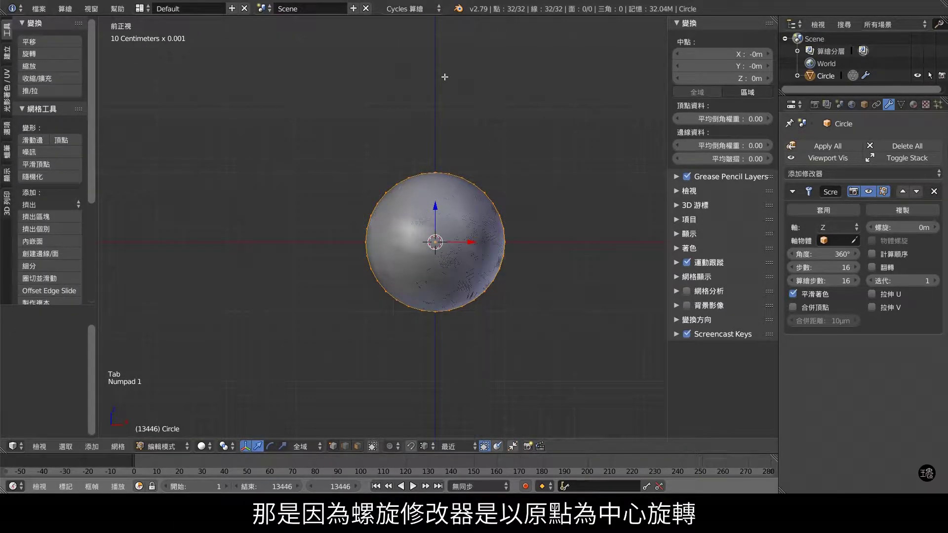
middle_click(470, 193)
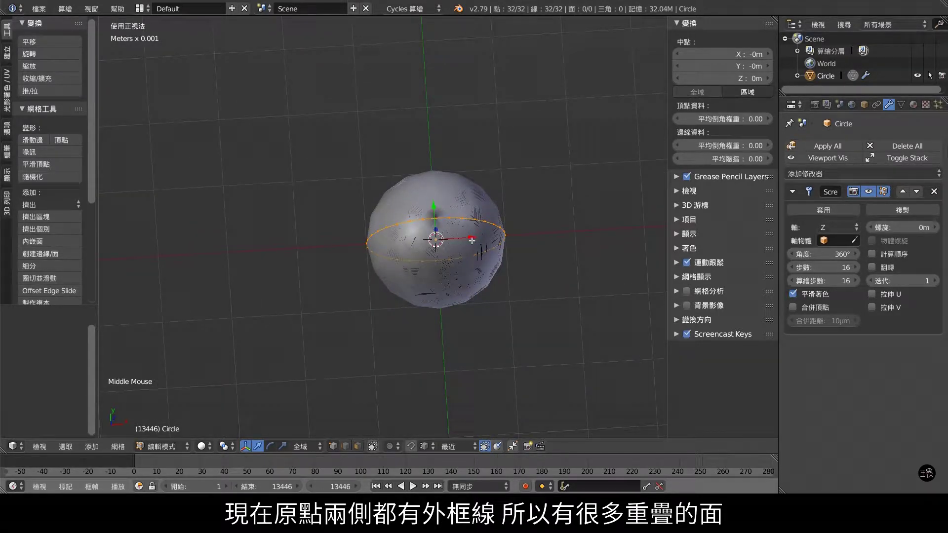
left_click(473, 237)
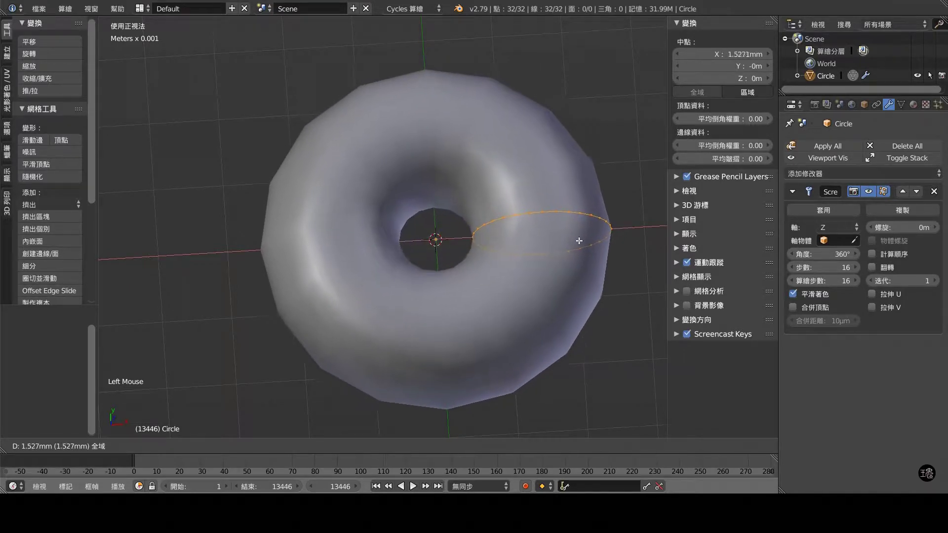
middle_click(509, 293)
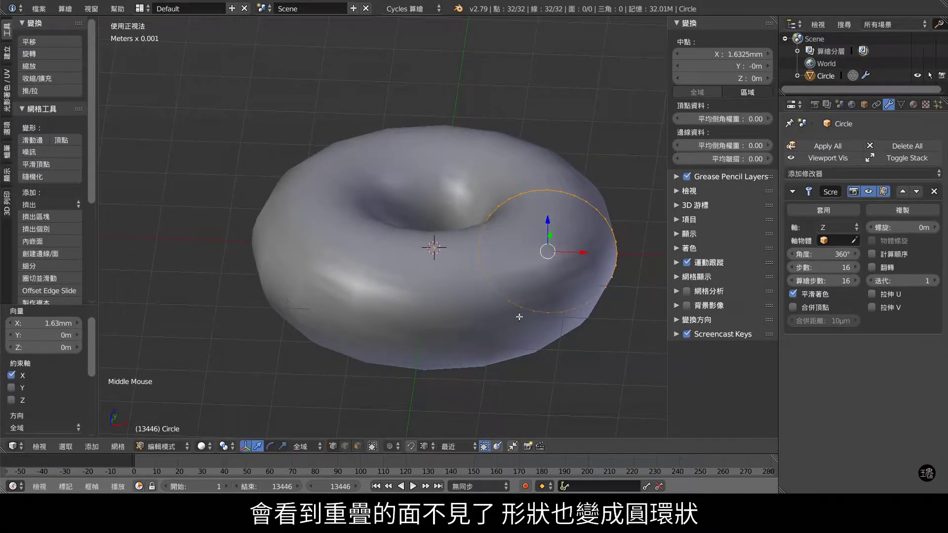
middle_click(541, 274)
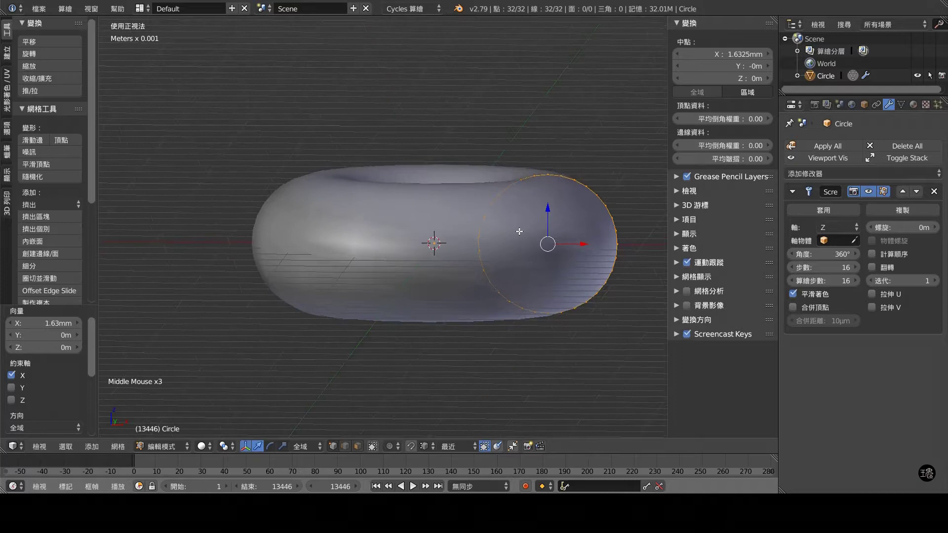
key("KP_1")
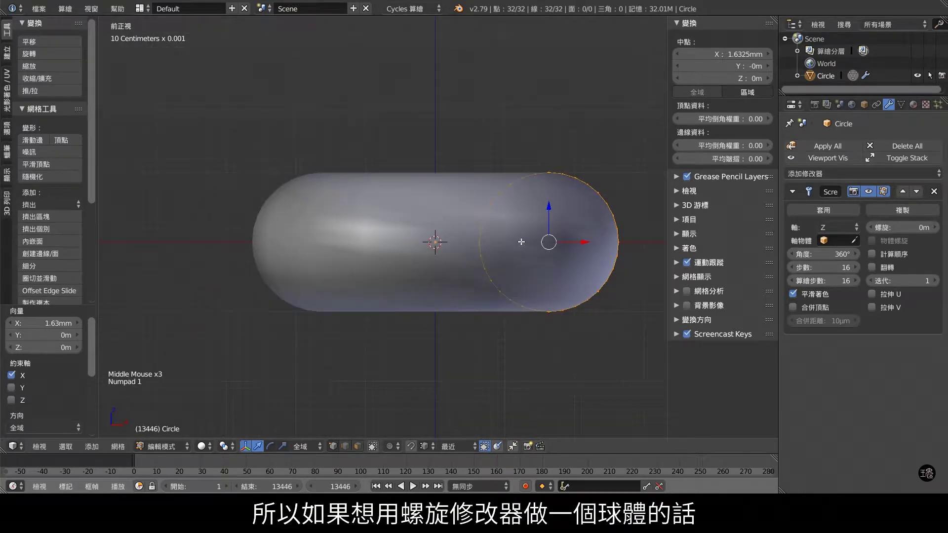
Delete the left half of the circle to leave a half-circle profile.
key("a")
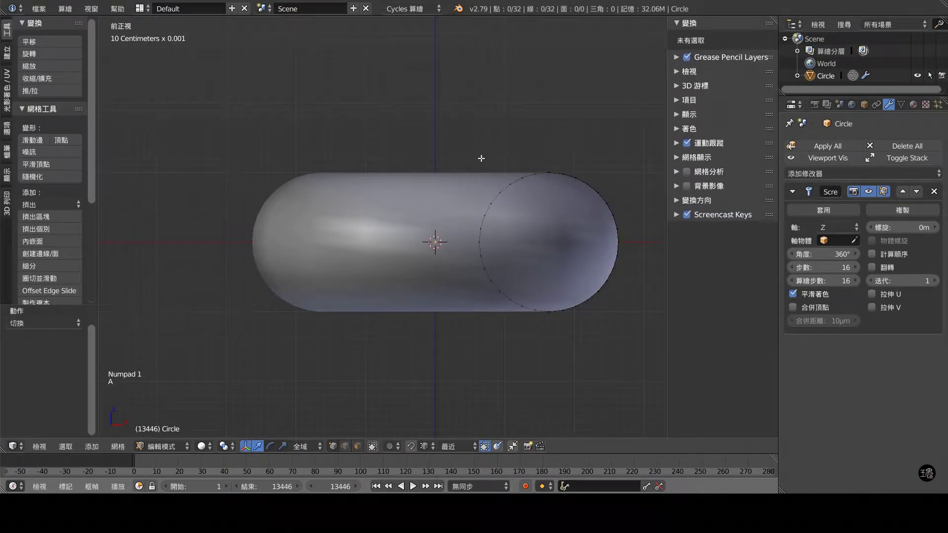
key("b")
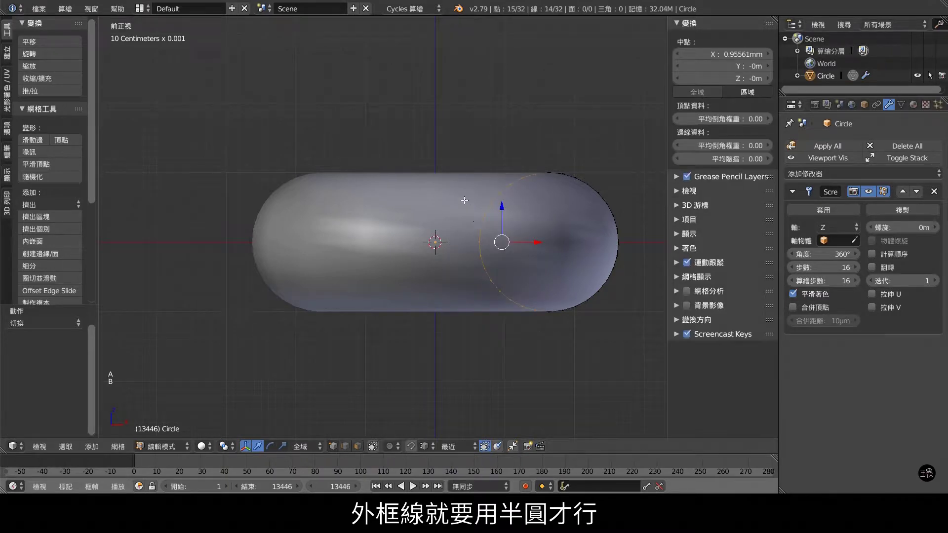
key("x")
middle_click(614, 263)
Centre the half circle on the origin for a clean sphere, then undo back to the full circle.
key("a")
left_click(625, 233)
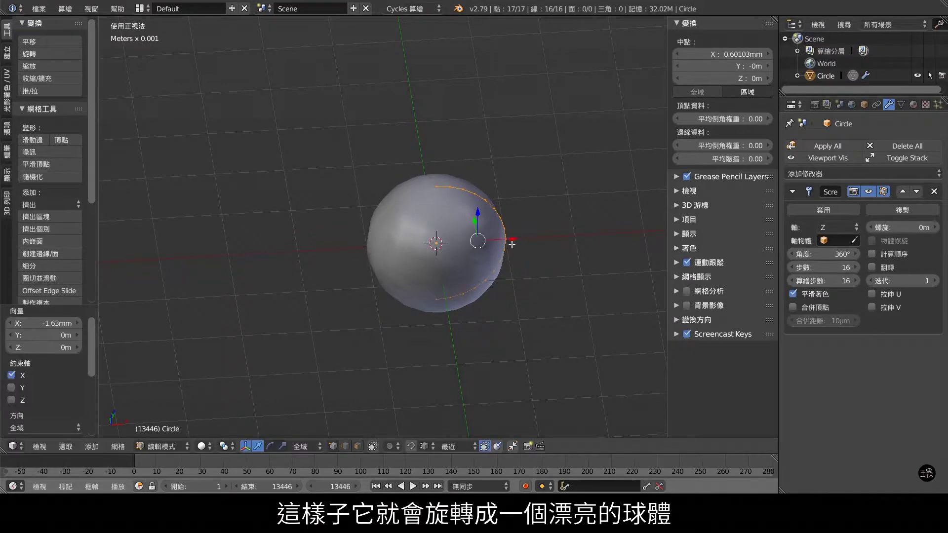
middle_click(521, 251)
key("KP_1")
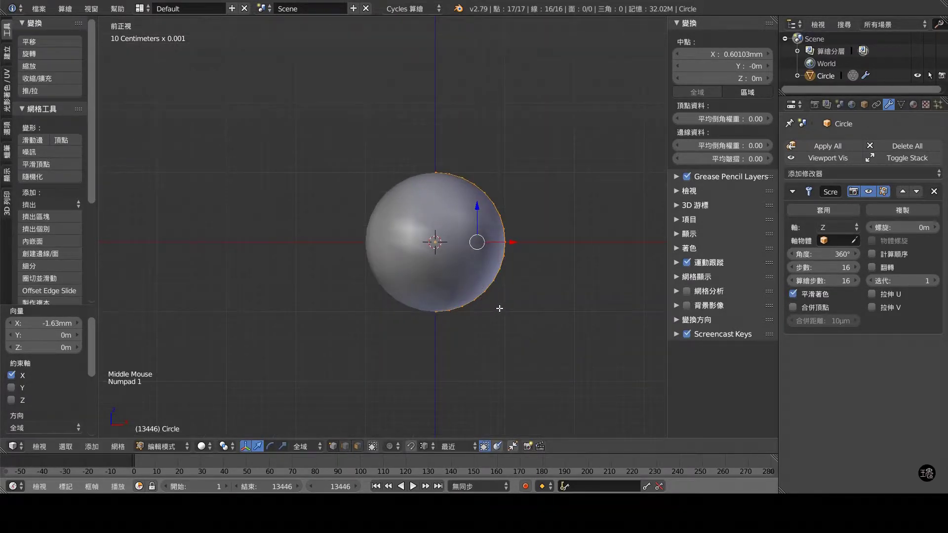
key("x")
key("shift+a")
Offset the circle again and adjust the Screw offset so it sweeps a coiled spring.
left_click(38, 406)
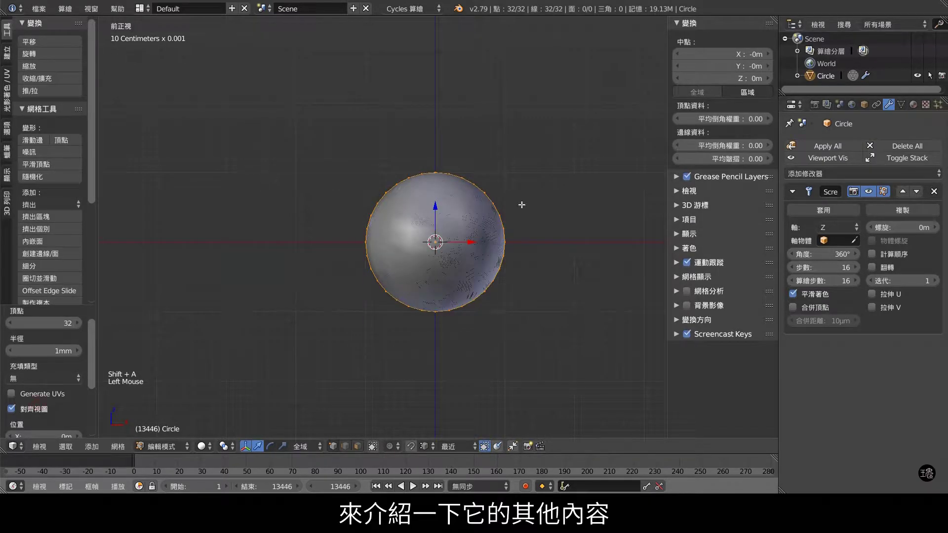
middle_click(516, 202)
left_click(474, 245)
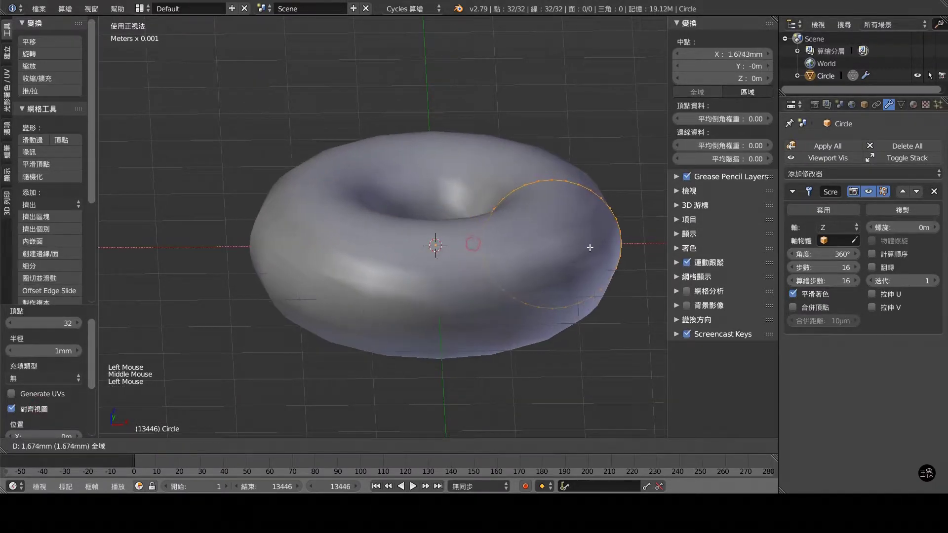
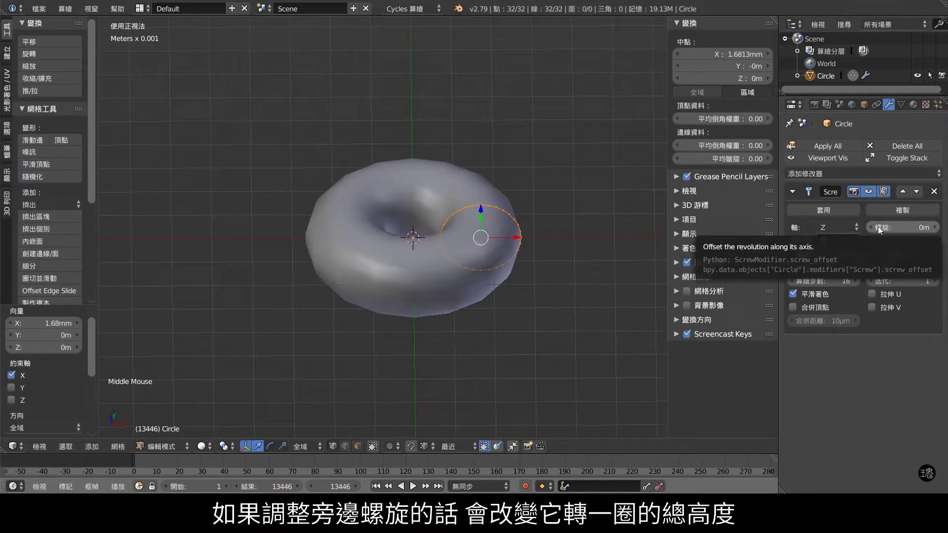
left_click(887, 229)
middle_click(505, 204)
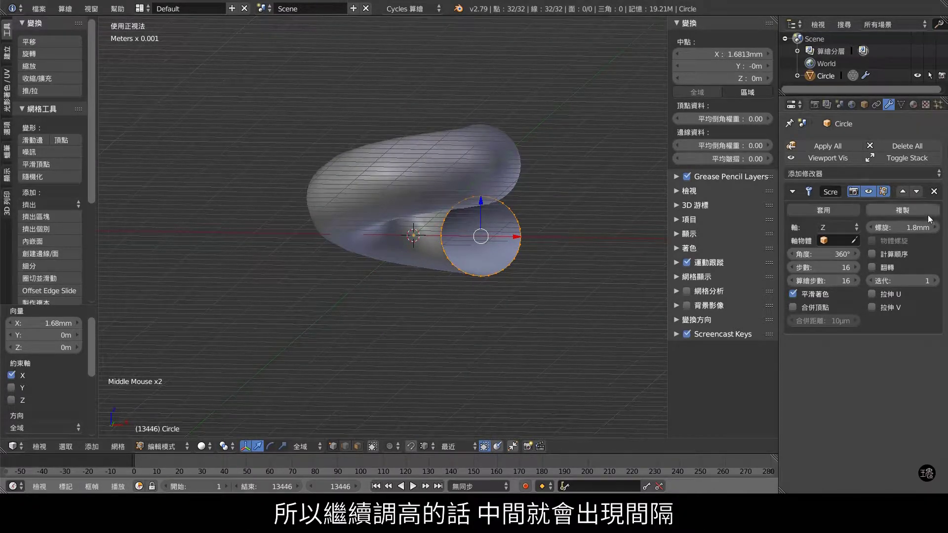
left_click(901, 231)
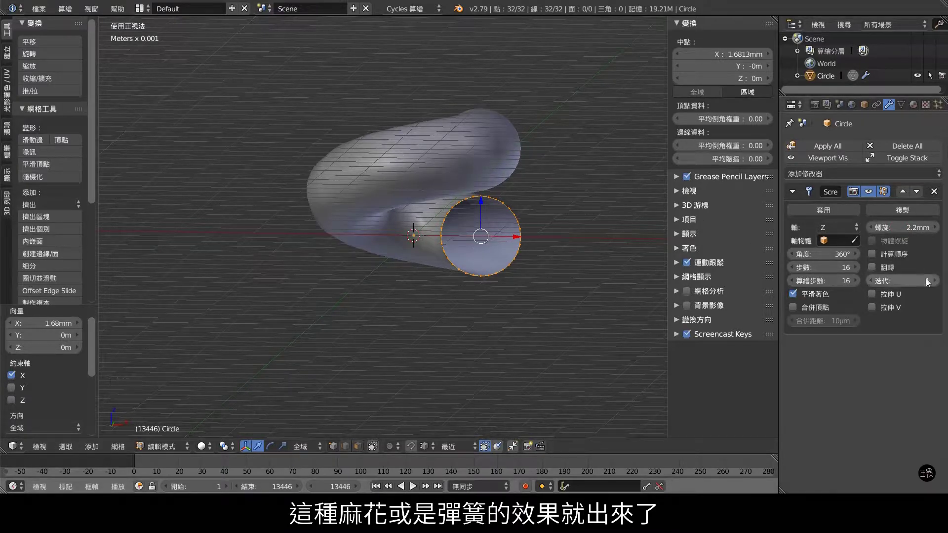
Set the Screw modifier's Iterations to 7 and lower the angle to wind the coils.
left_click(939, 281)
double_click(939, 282)
scroll("down", 3)
middle_click(489, 158)
scroll("down", 3)
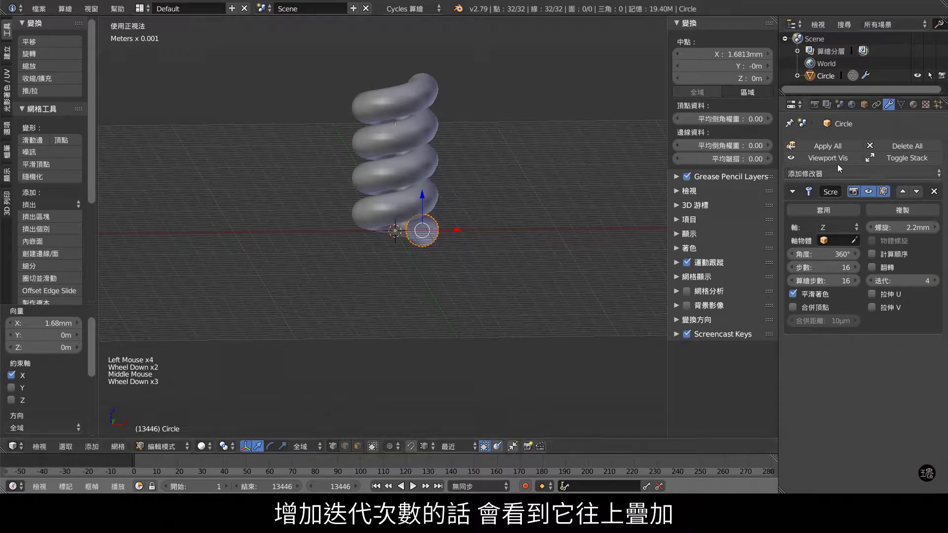
left_click(940, 282)
double_click(940, 282)
middle_click(492, 141)
left_click(845, 258)
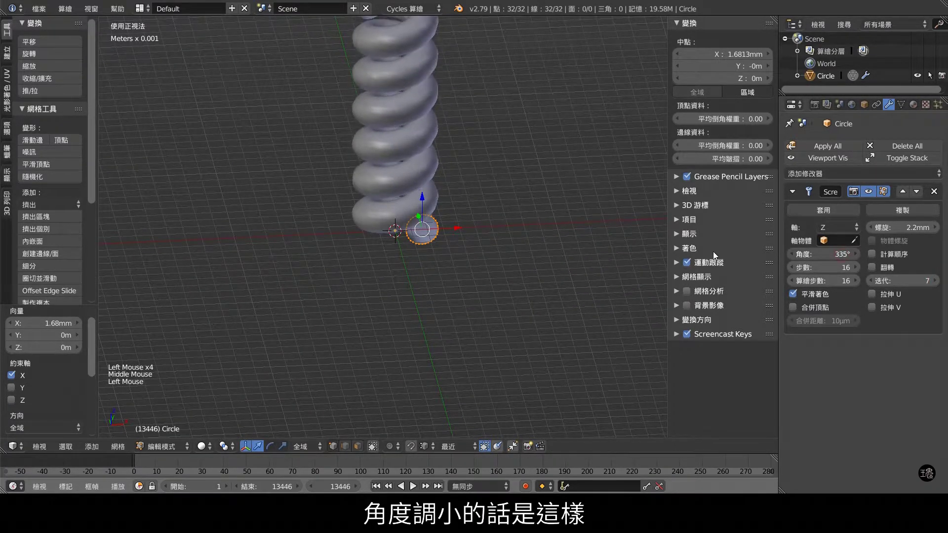
Raise the screw angle past a full turn and turn off Smooth Shading.
left_click(816, 255)
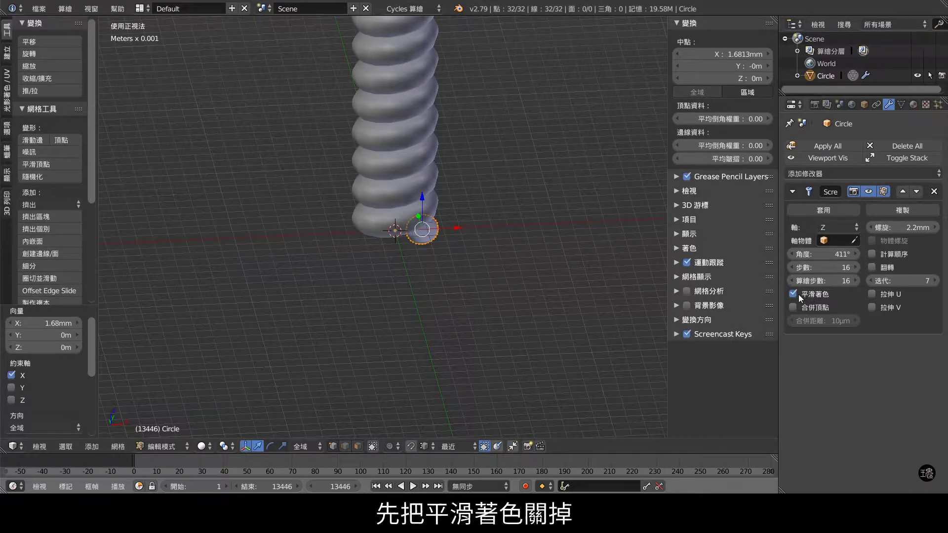
left_click(797, 296)
middle_click(441, 150)
scroll("up", 3)
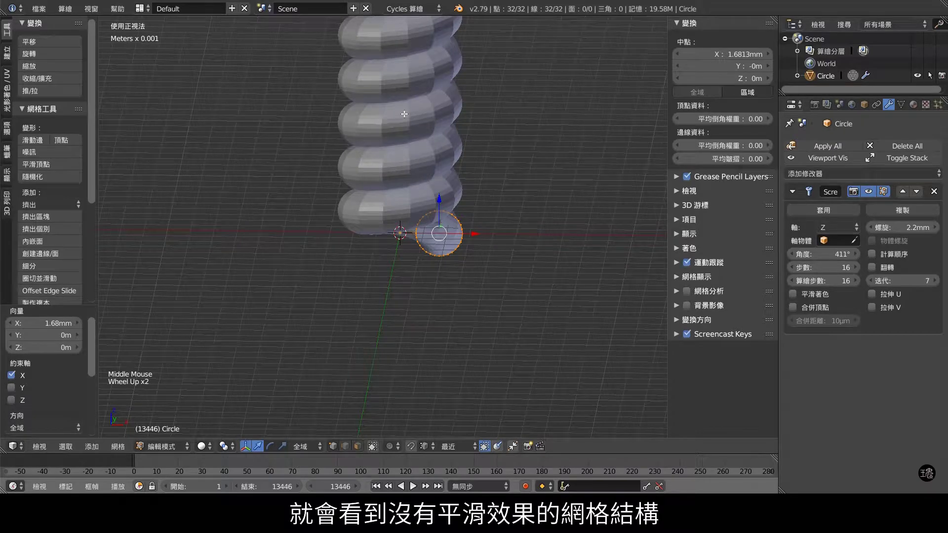
Set the Screw modifier's Steps value to 64.
left_click(838, 272)
left_click(853, 270)
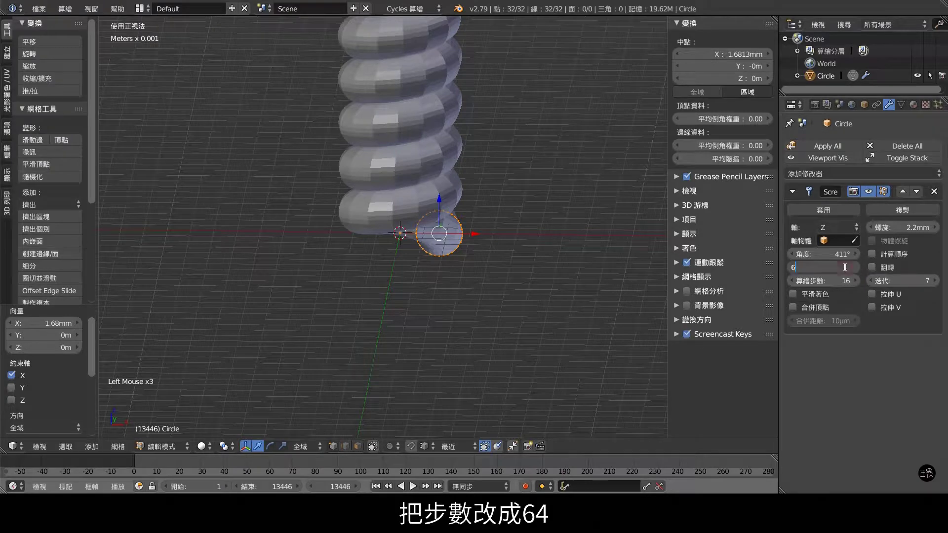
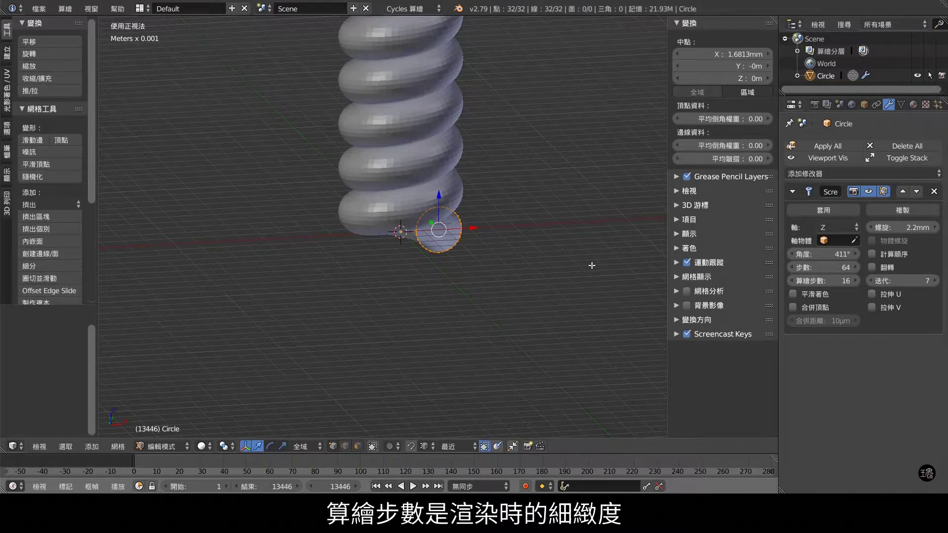
left_click(796, 297)
left_click(796, 297)
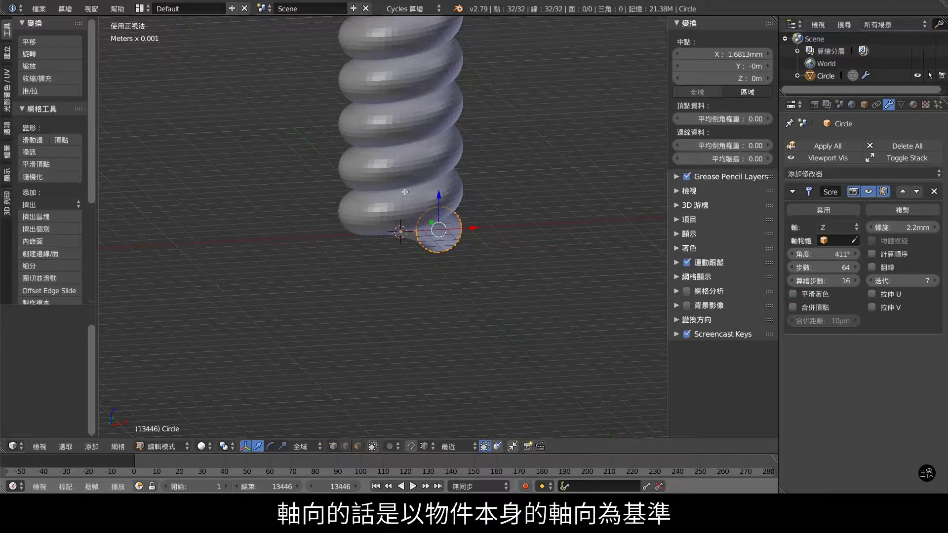
left_click(831, 233)
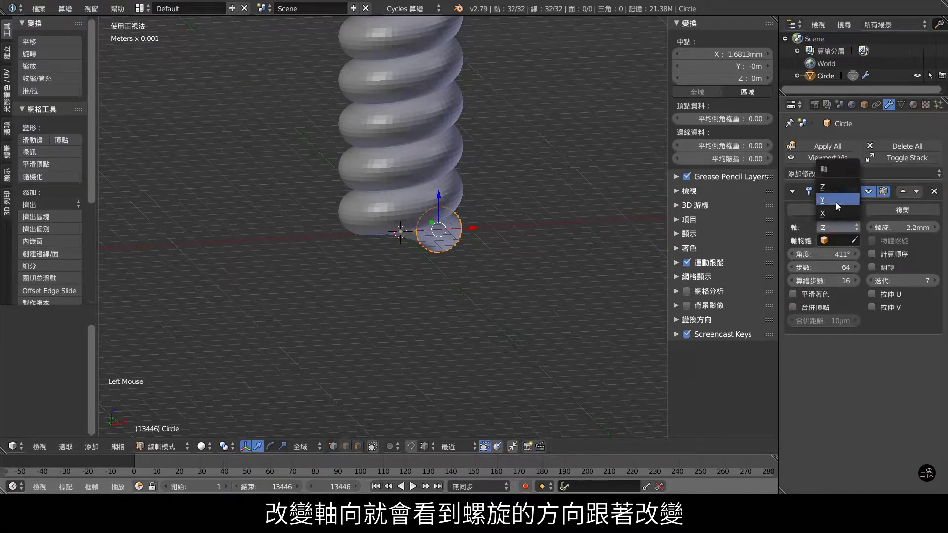
middle_click(336, 186)
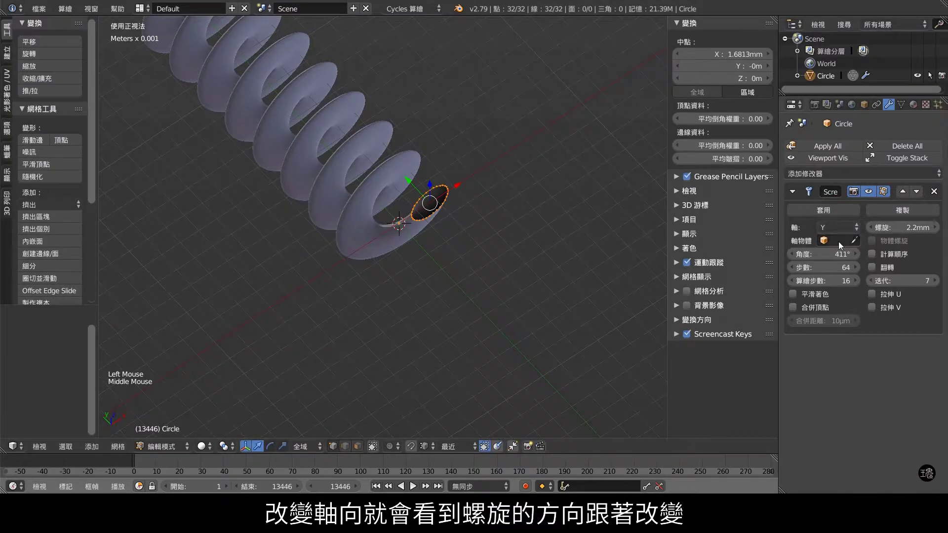
left_click(837, 228)
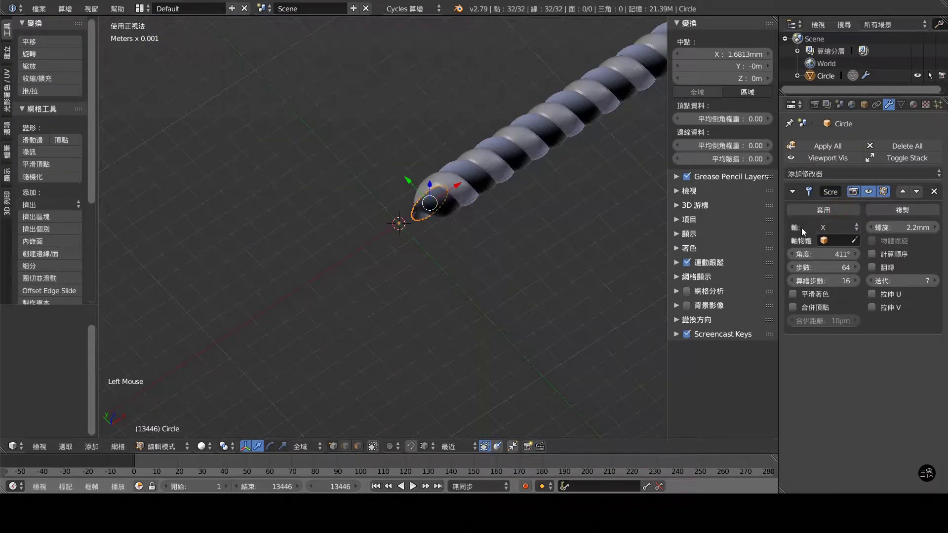
left_click(836, 229)
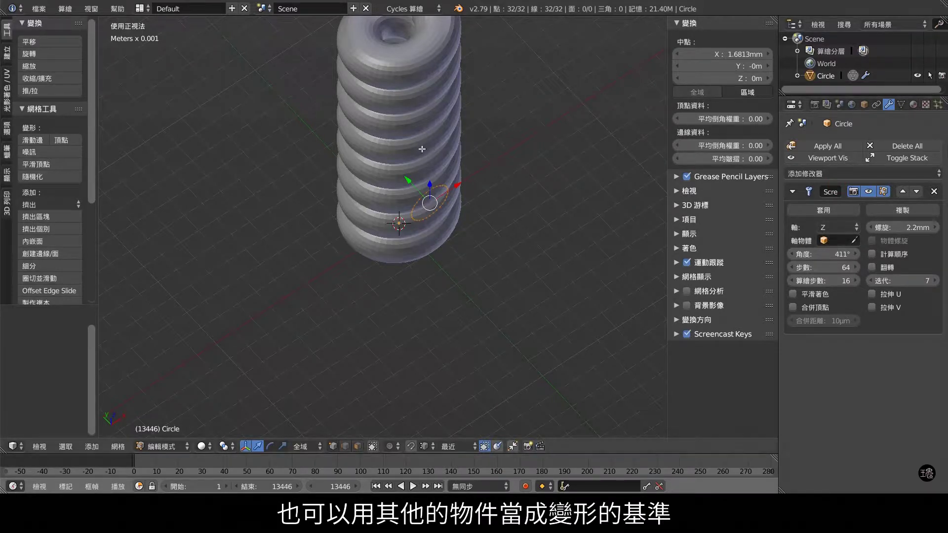
key("Tab")
key("shift+a")
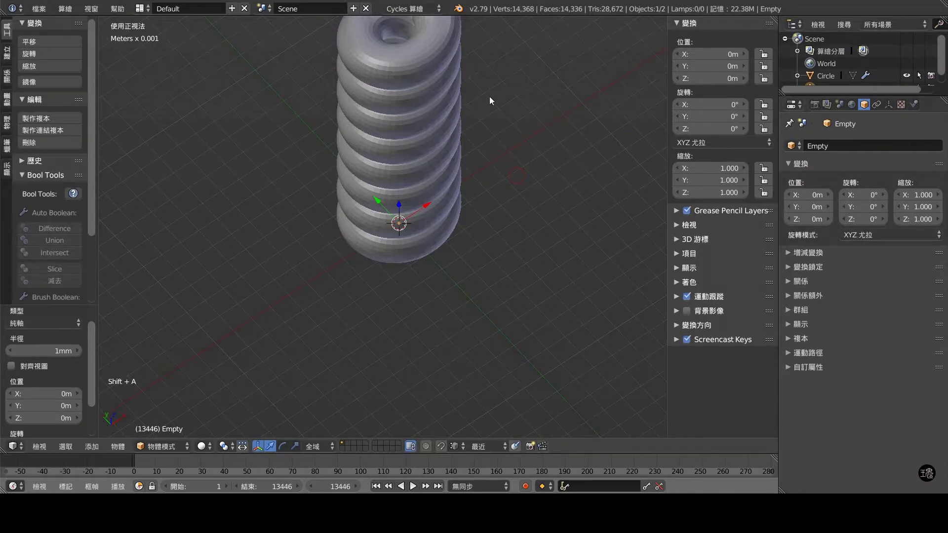
right_click(410, 75)
left_click(836, 241)
left_click(379, 202)
left_click(379, 157)
scroll("down", 3)
middle_click(481, 163)
right_click(449, 69)
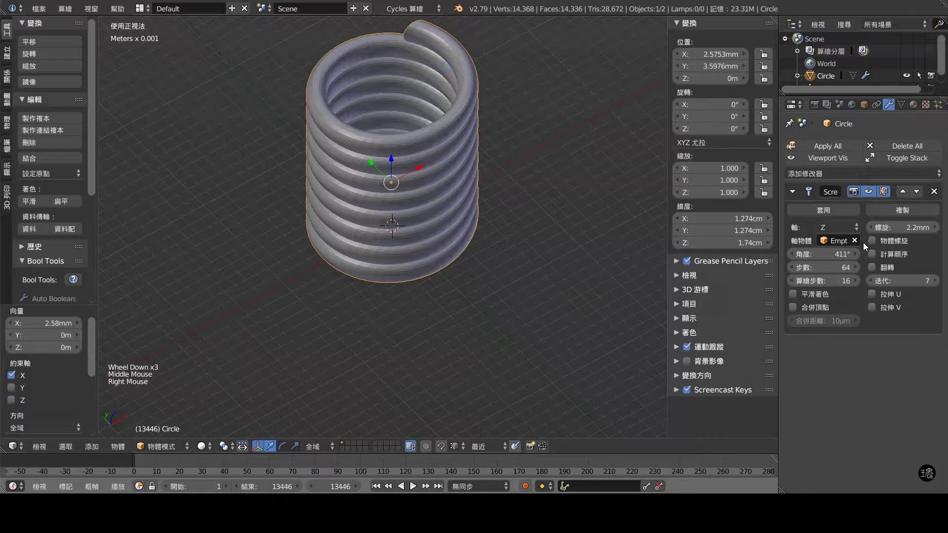
left_click(857, 246)
key("KP_1")
scroll("up", 3)
middle_click(494, 189)
scroll("up", 3)
Duplicate the circle profile, move it up along Z and set the Screw spacing to 5.8mm.
key("Tab")
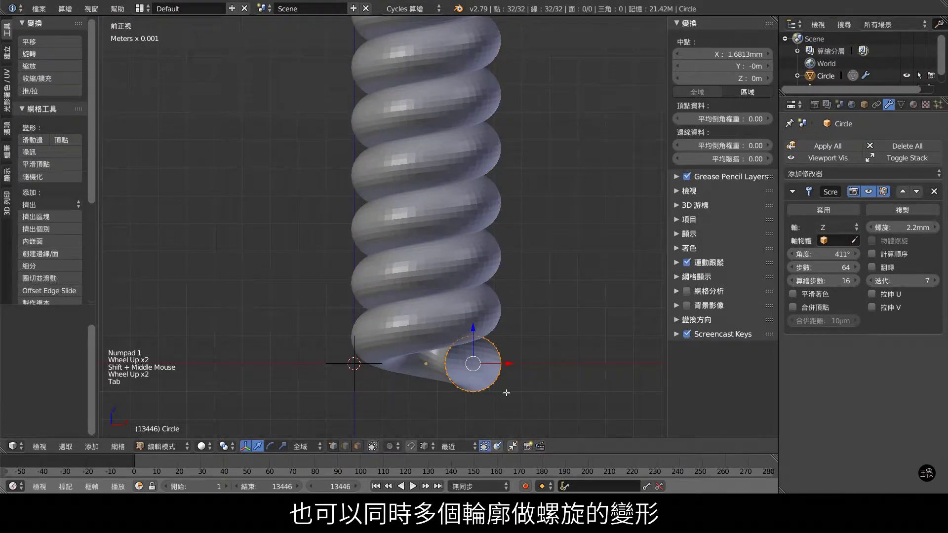
key("shift+d")
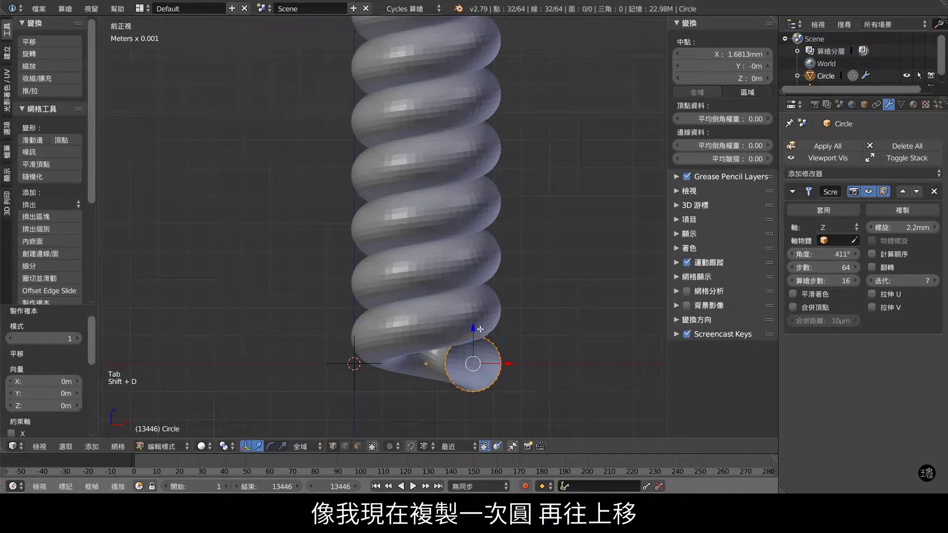
left_click(475, 328)
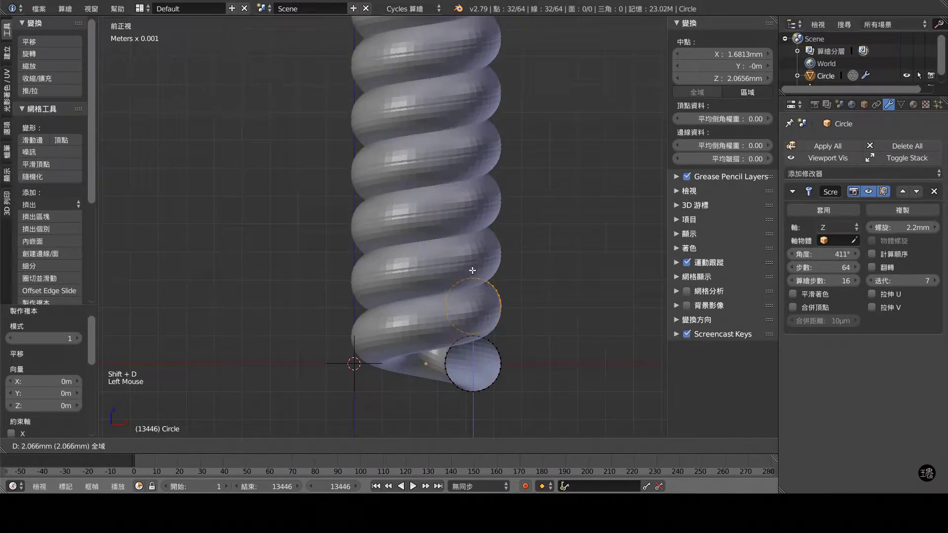
left_click(896, 230)
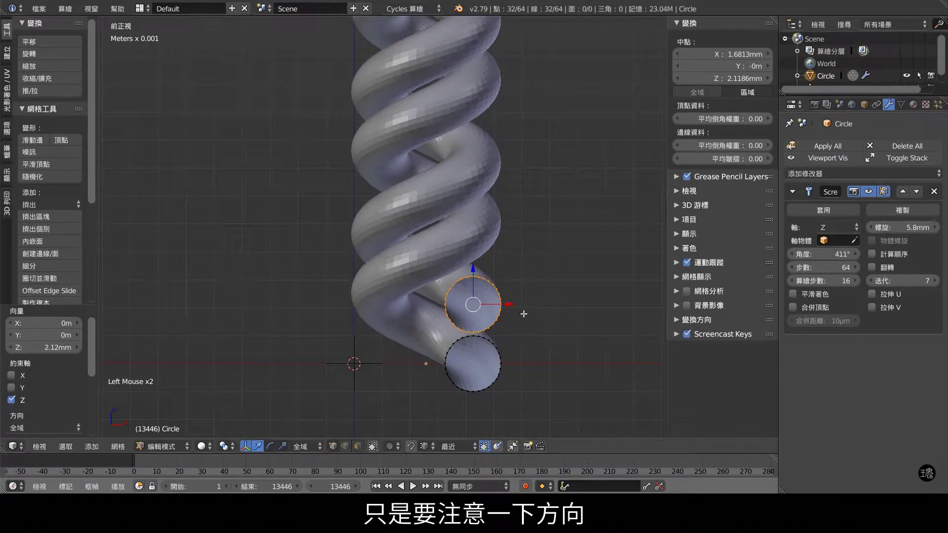
Move the copied circle to the opposite side along X and select both profiles.
left_click(511, 310)
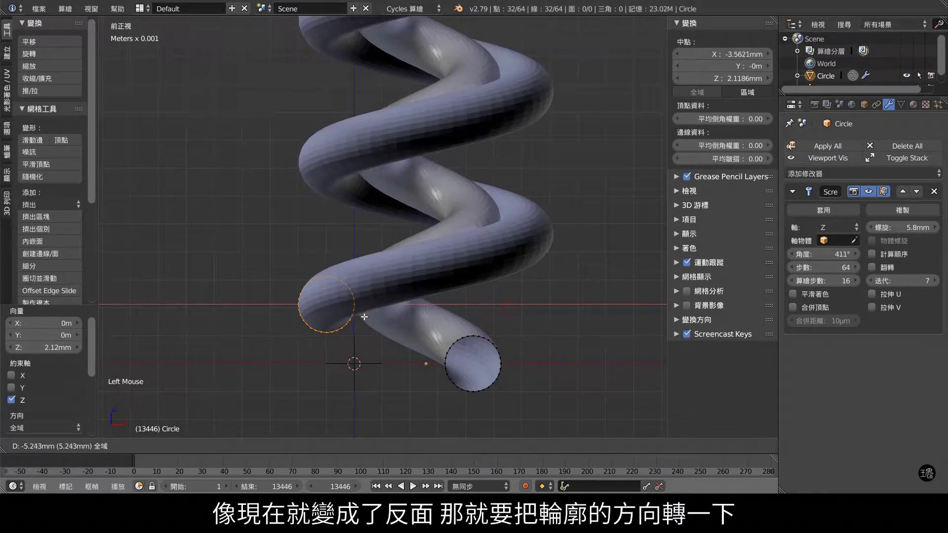
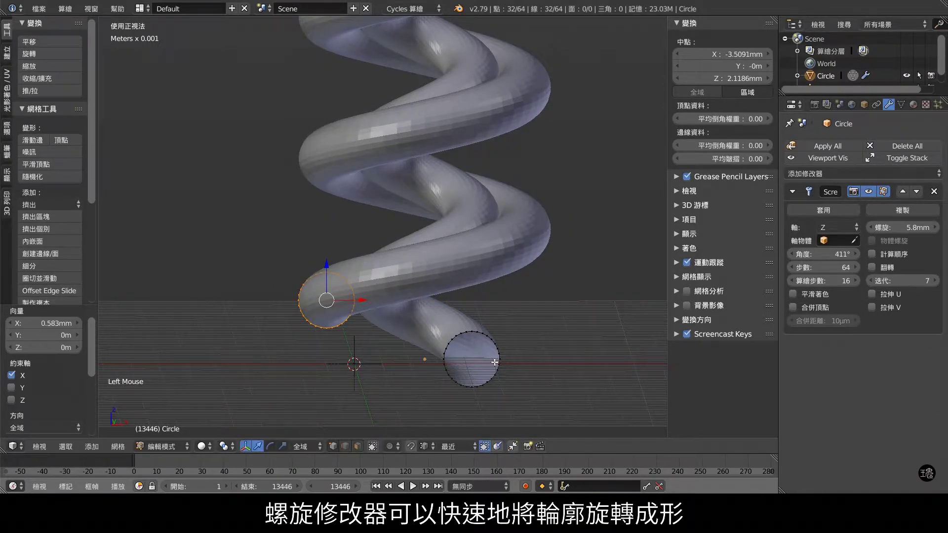
key("l")
key("l")
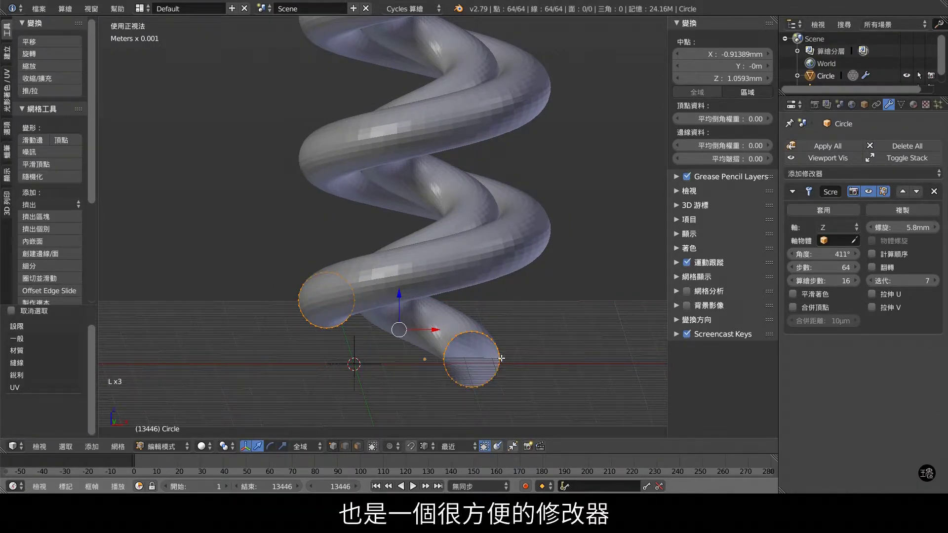